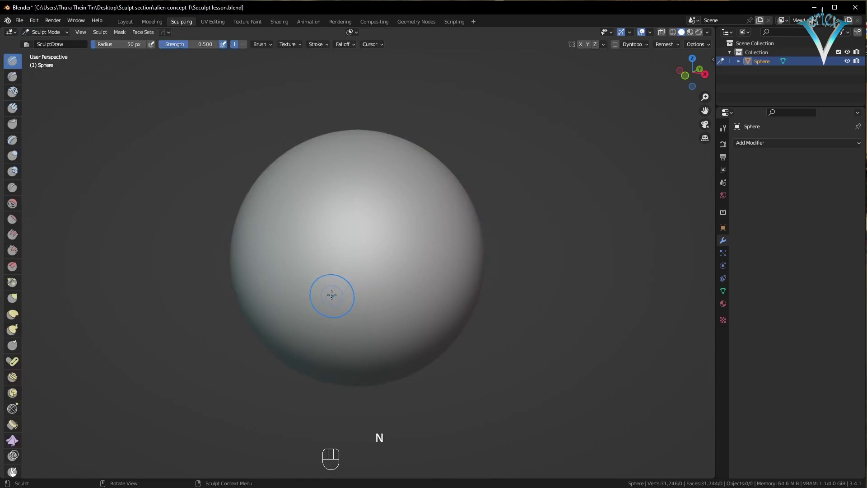
Voxel-remesh the sphere at about 0.0255 m, raising it to roughly 42,400 vertices
key("shift+r")
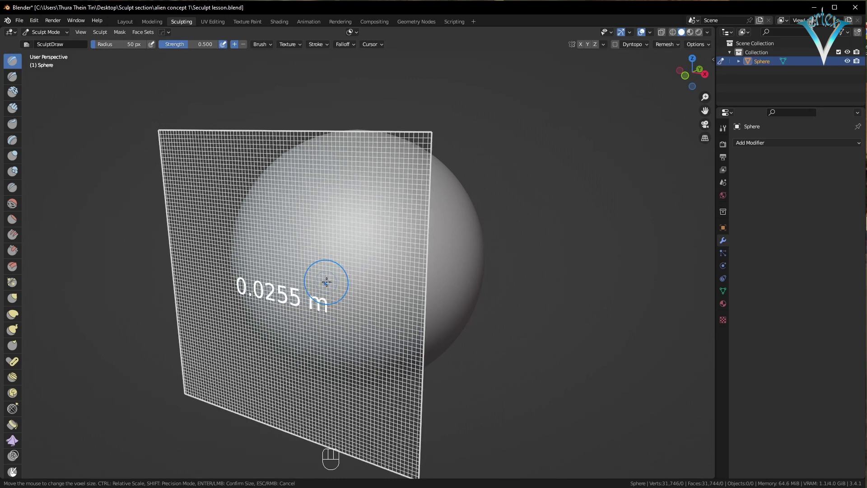
key("ctrl+r")
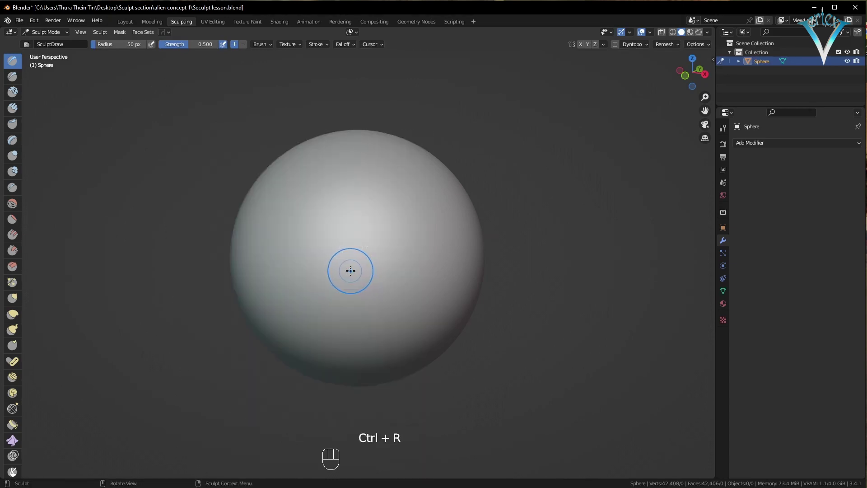
middle_click(386, 235)
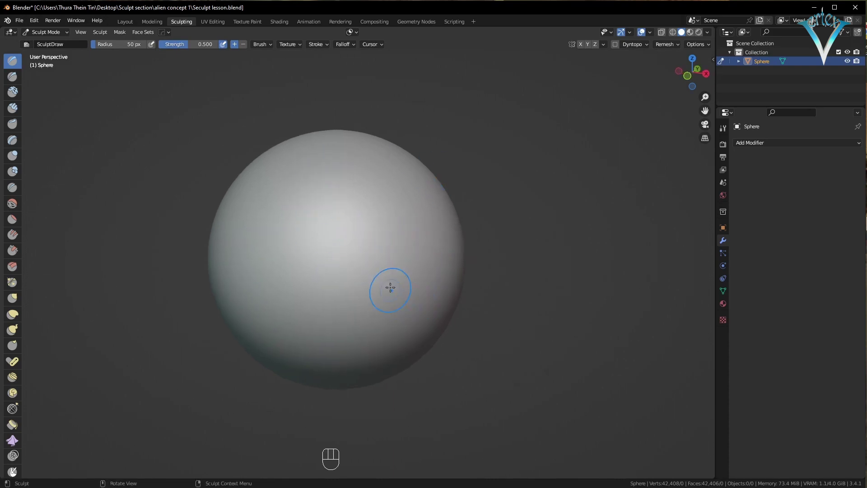
Show the Draw brush settings in the Properties editor and the sidebar Tool tab
left_click_drag(416, 276, 453, 270)
middle_click(453, 269)
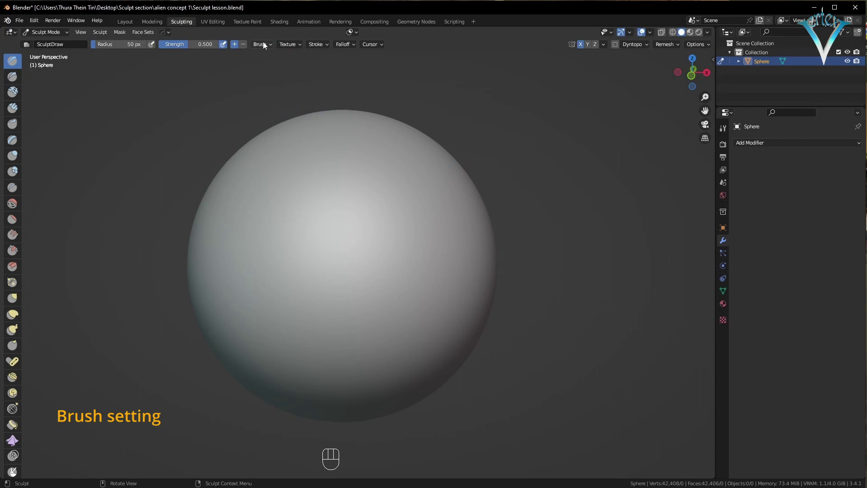
left_click_drag(272, 50, 278, 138)
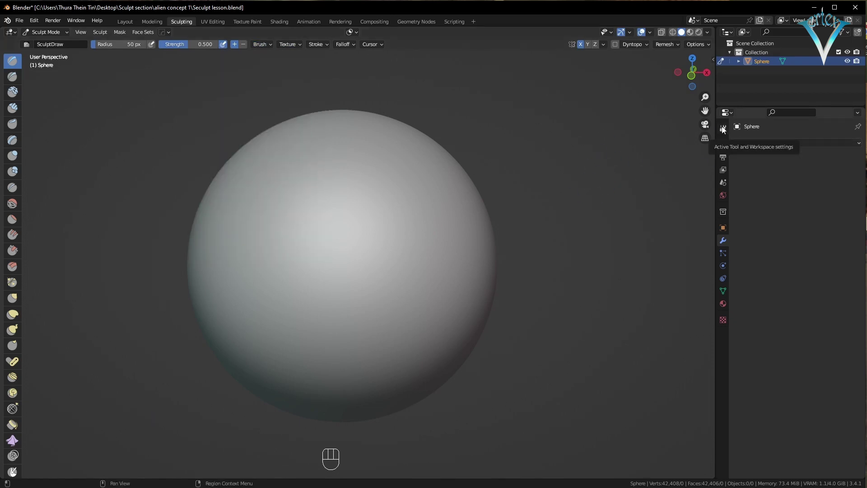
left_click(724, 131)
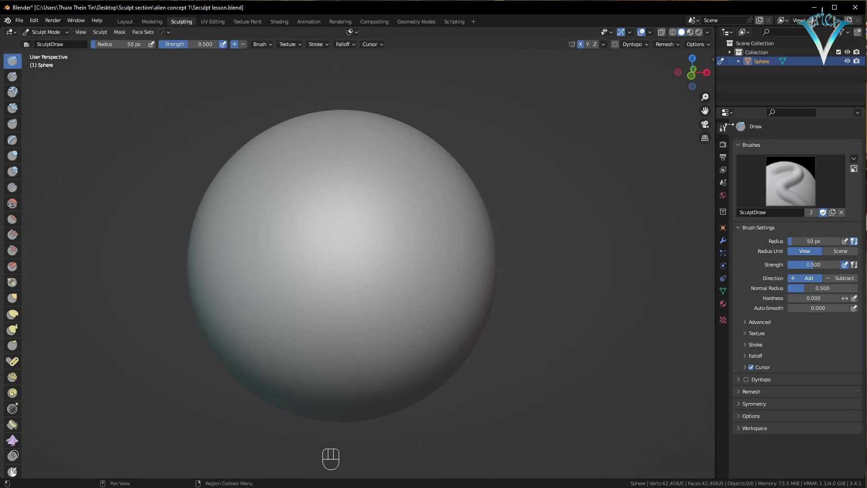
key("n")
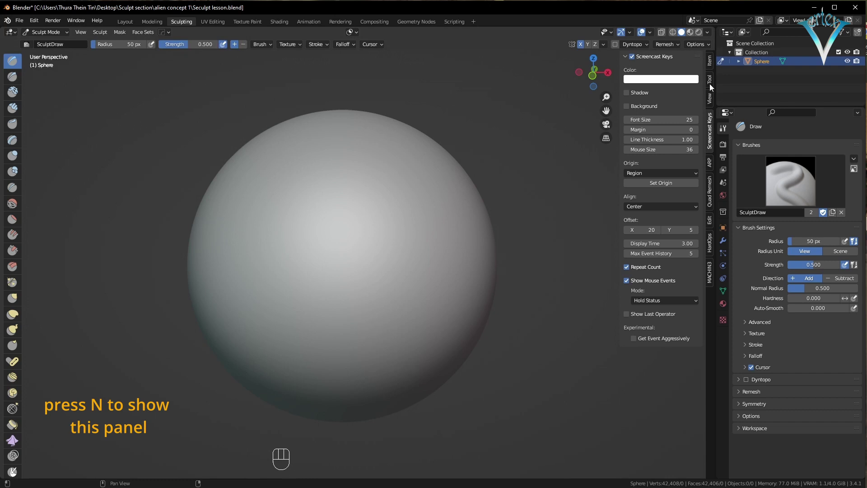
left_click(712, 83)
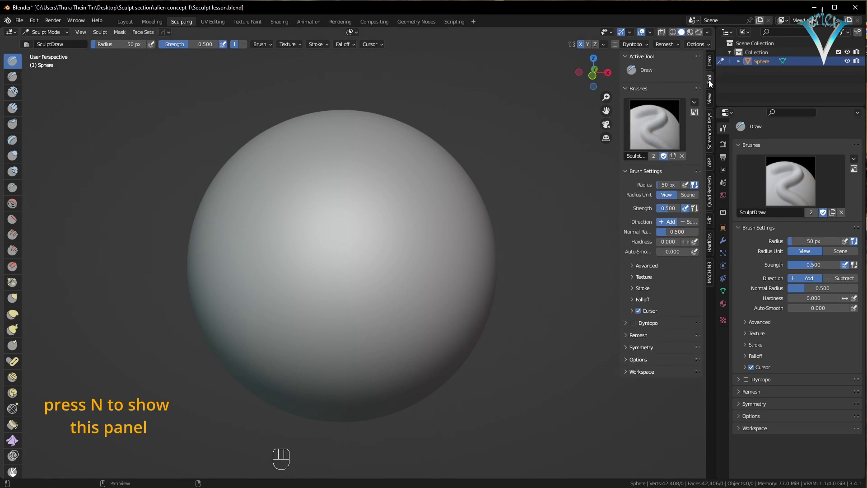
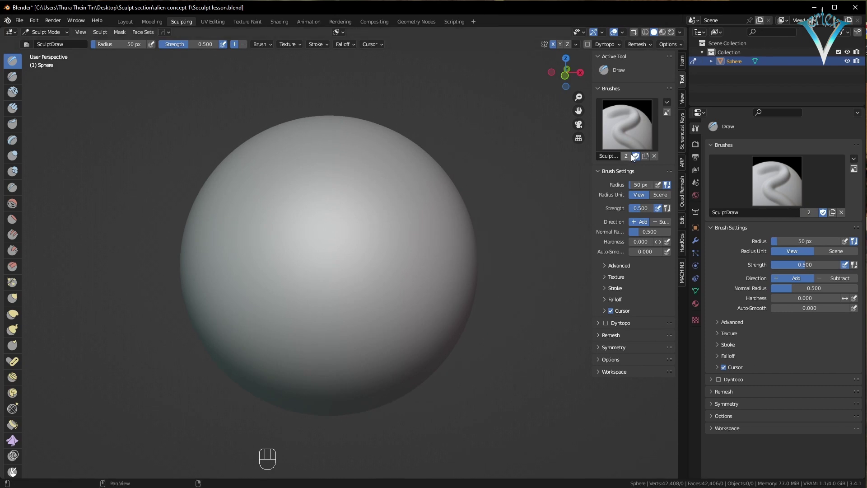
Toggle the viewport sidebar repeatedly, leaving the brush settings shown only once
key("n")
key("n")
key("n")
key("n")
key("n")
key("n")
key("n")
key("n")
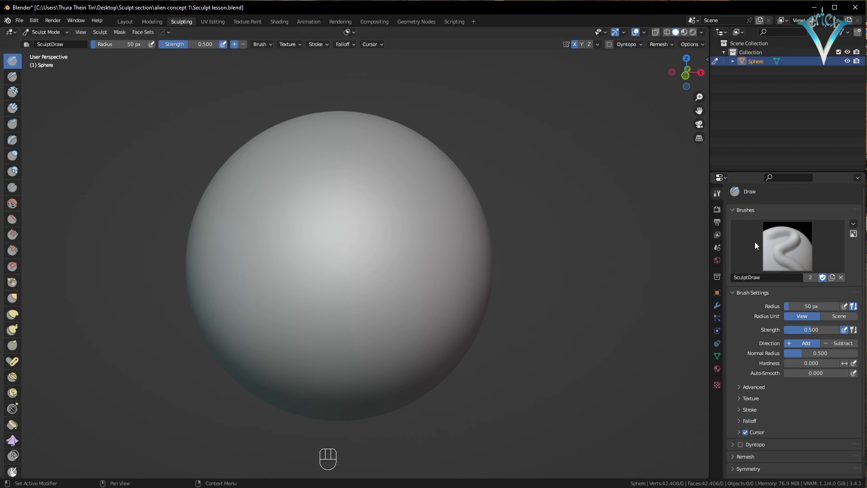
Turn the properties area into a small 3D viewport with flat lighting as a reference view
left_click_drag(724, 181, 430, 203)
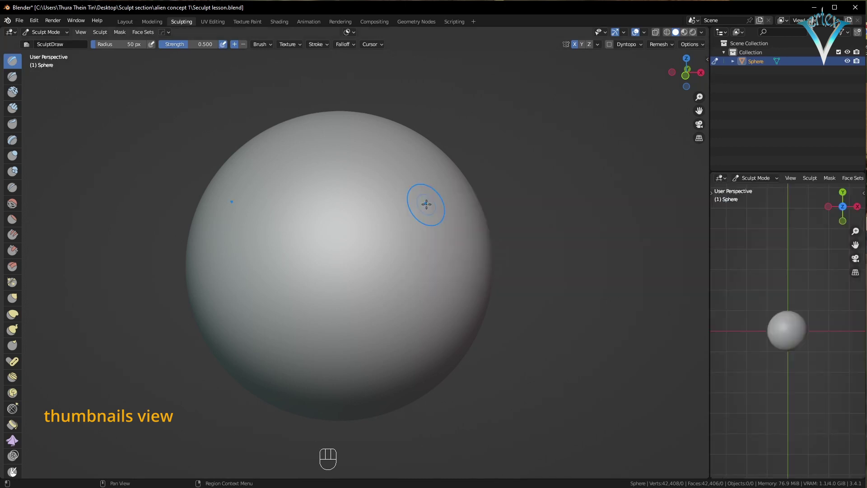
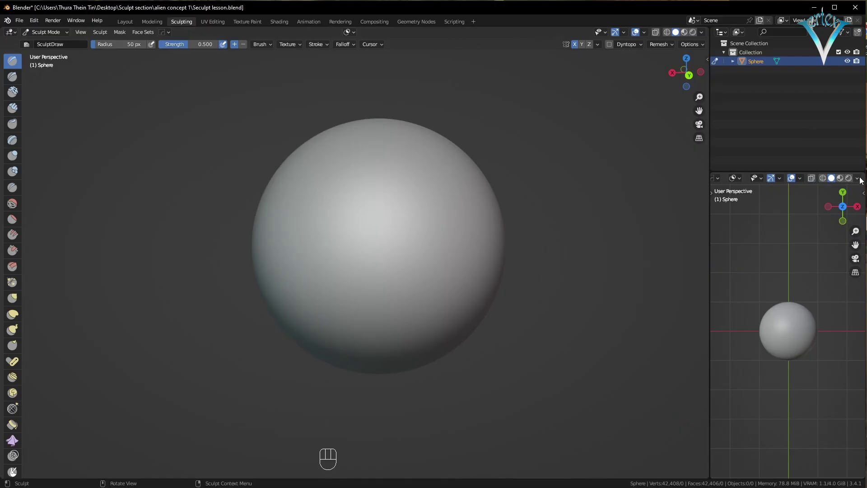
left_click_drag(860, 180, 741, 273)
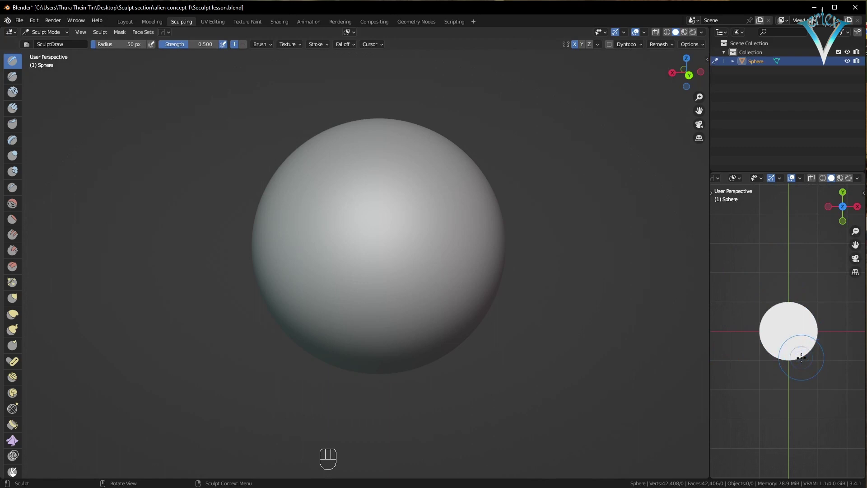
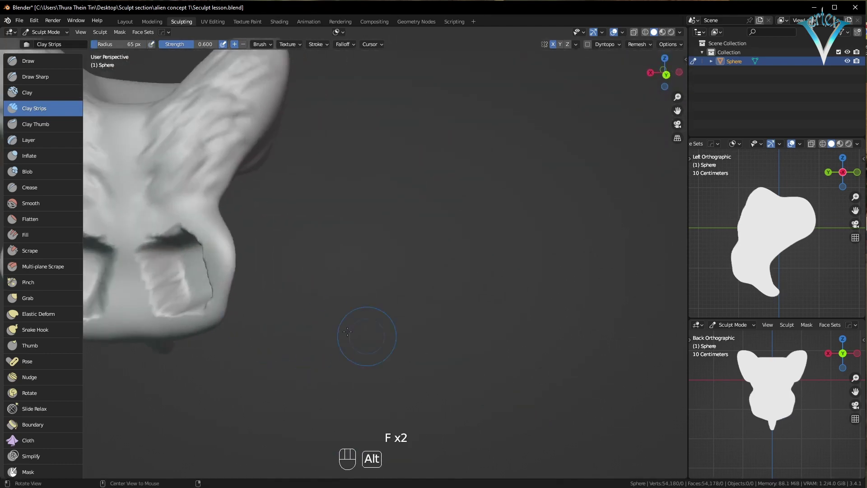
Centre the view on the eye-socket area of the horned head
left_click_drag(300, 308, 458, 270)
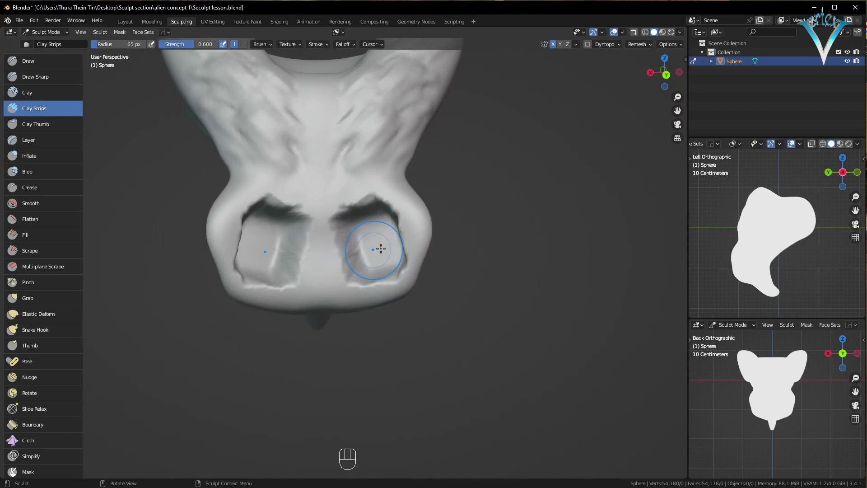
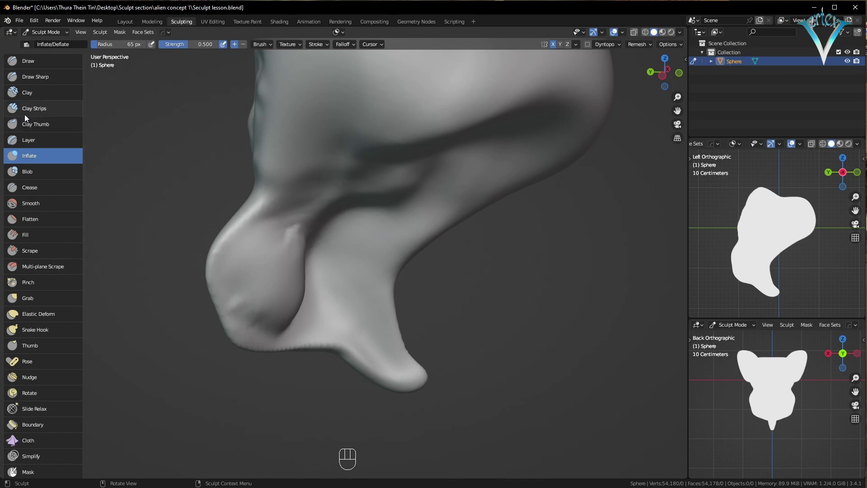
Alternate Clay Strips and Grab brushes at smaller radius to shape the neck under the jaw
left_click(31, 97)
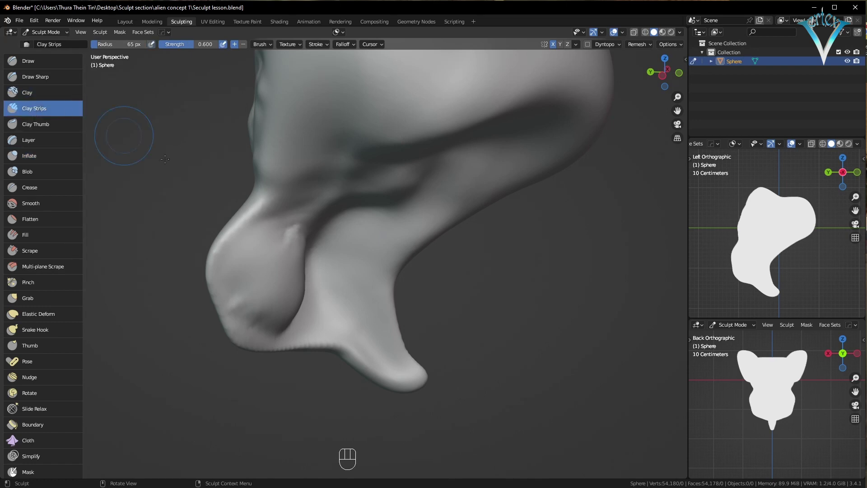
key("f")
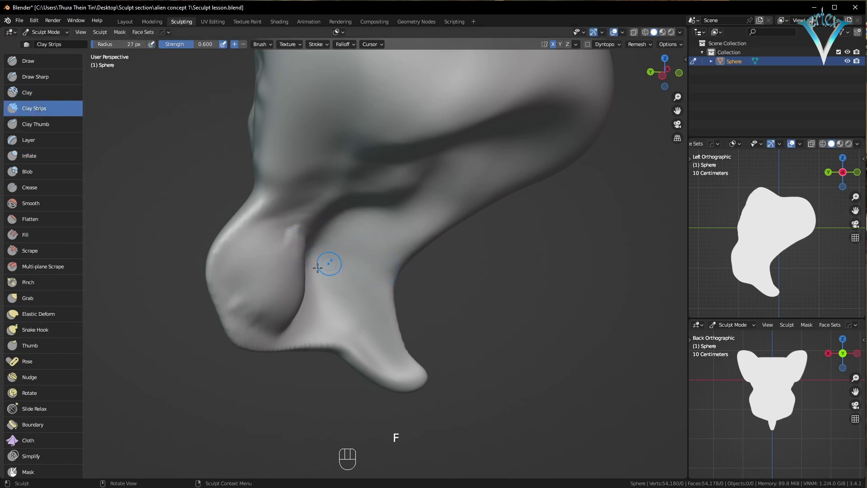
left_click(27, 299)
key("f")
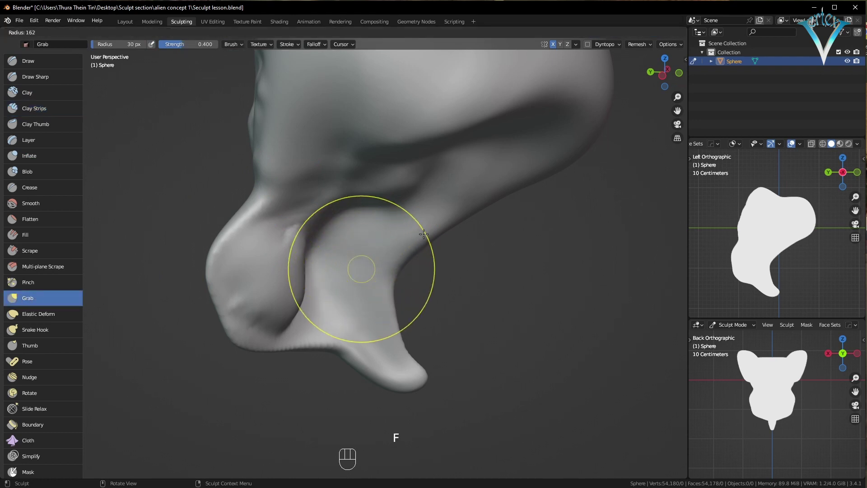
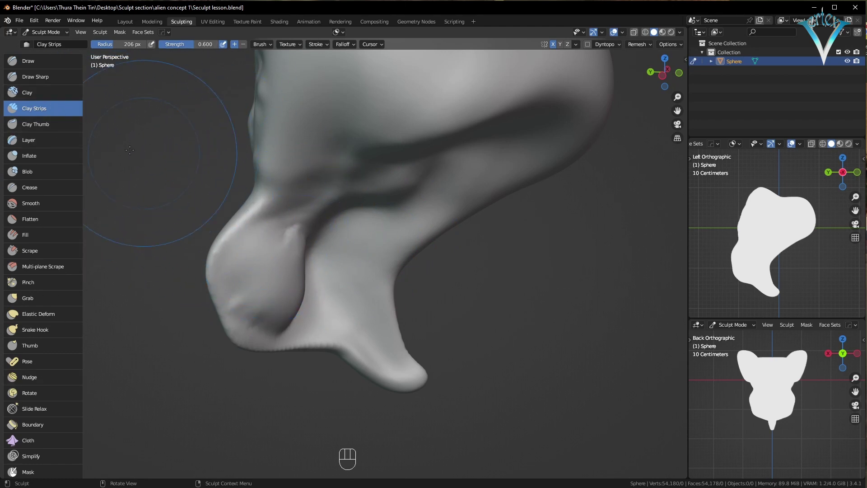
Lay more clay strips on the neck, pull it with Grab, and view the head from the front
left_click(535, 346)
left_click(527, 310)
key("f")
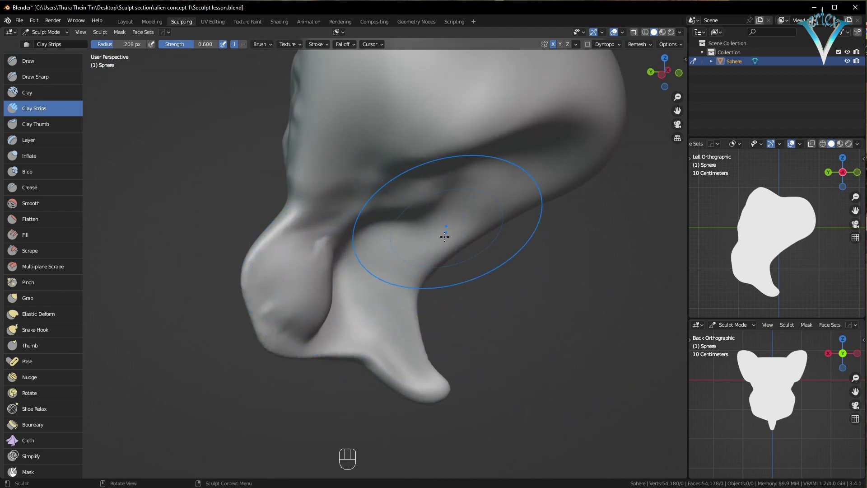
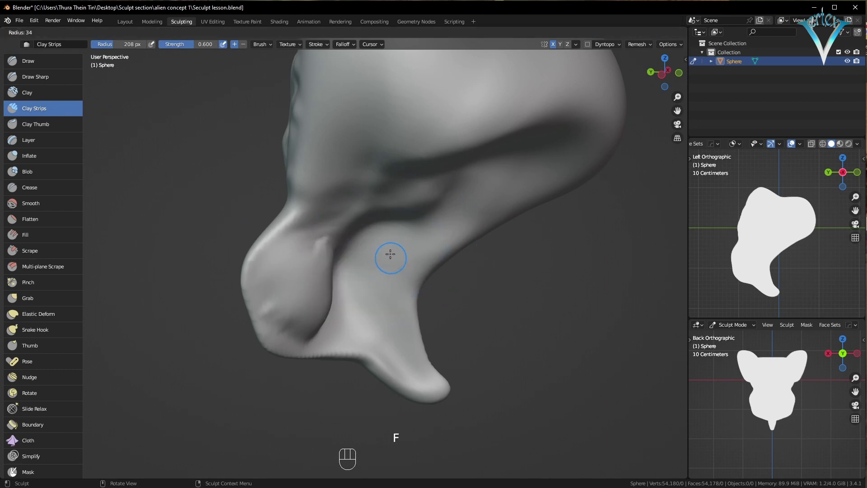
left_click(43, 298)
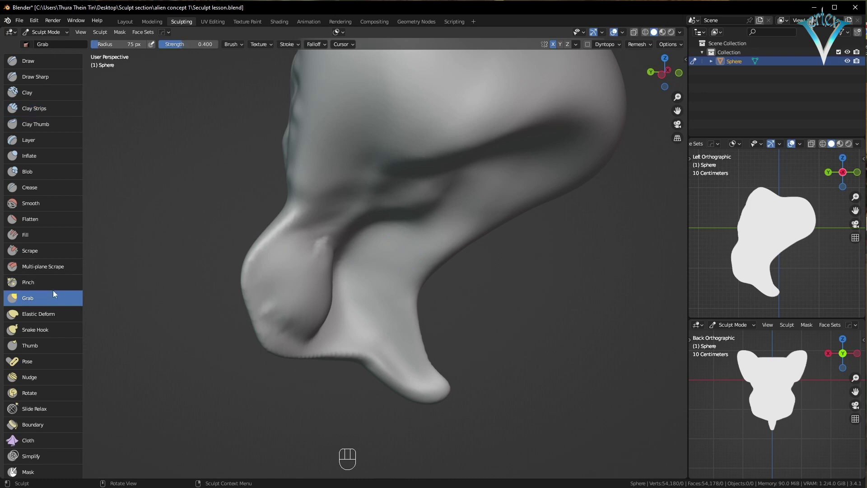
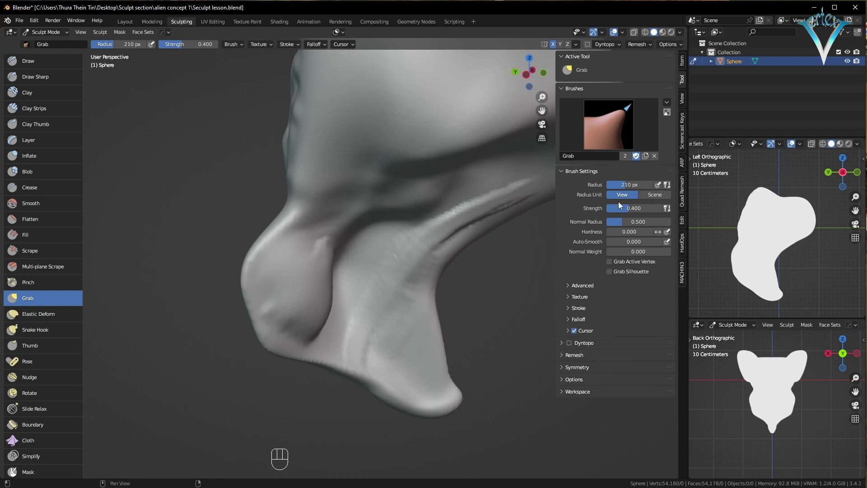
left_click_drag(356, 260, 59, 341)
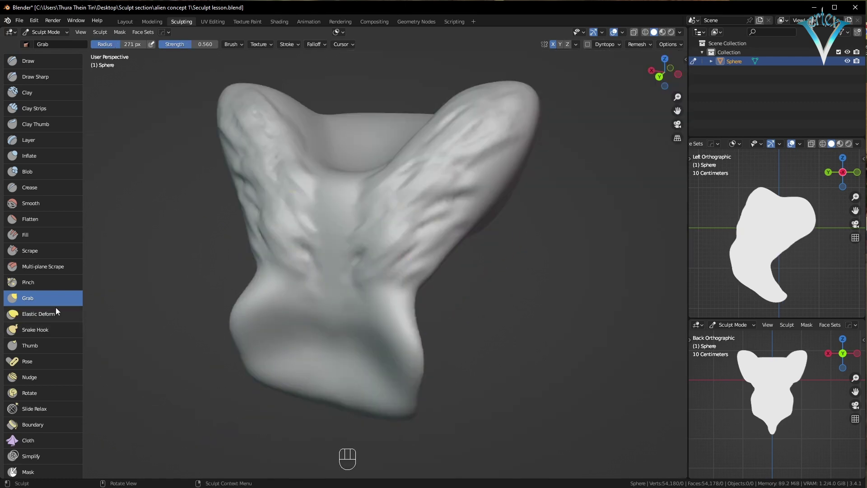
Pull out tusks with a large Elastic Deform brush and carve two crease lines into the head
left_click(40, 319)
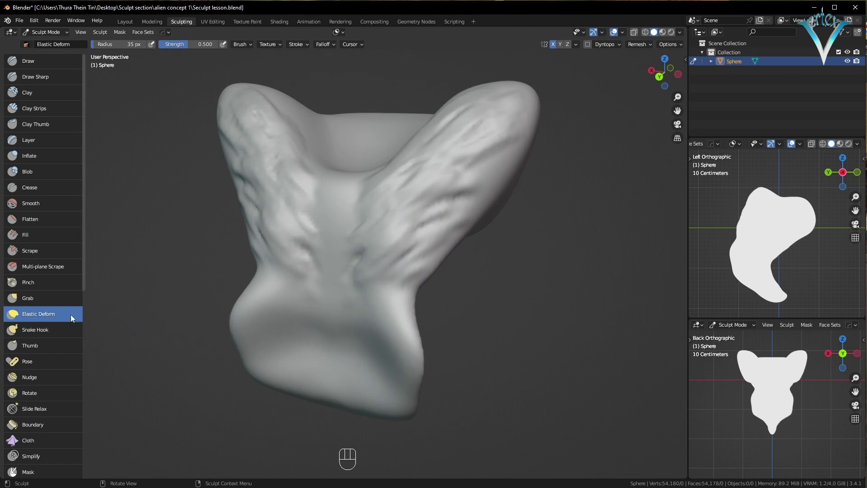
key("f")
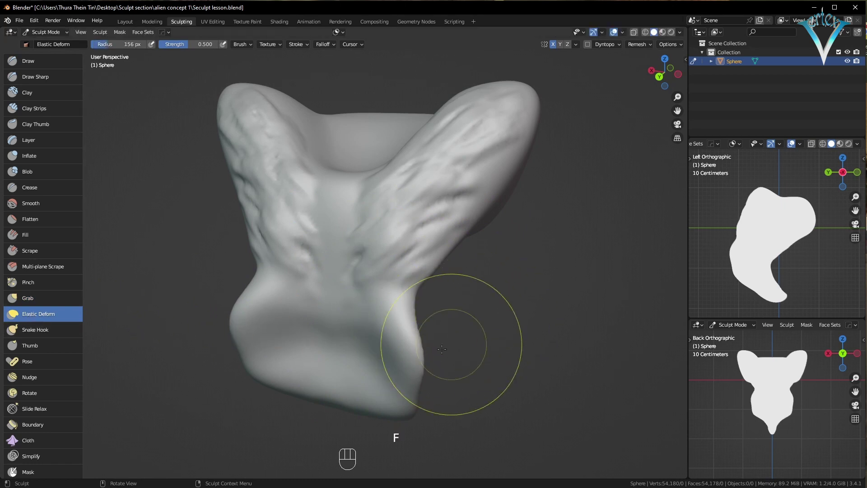
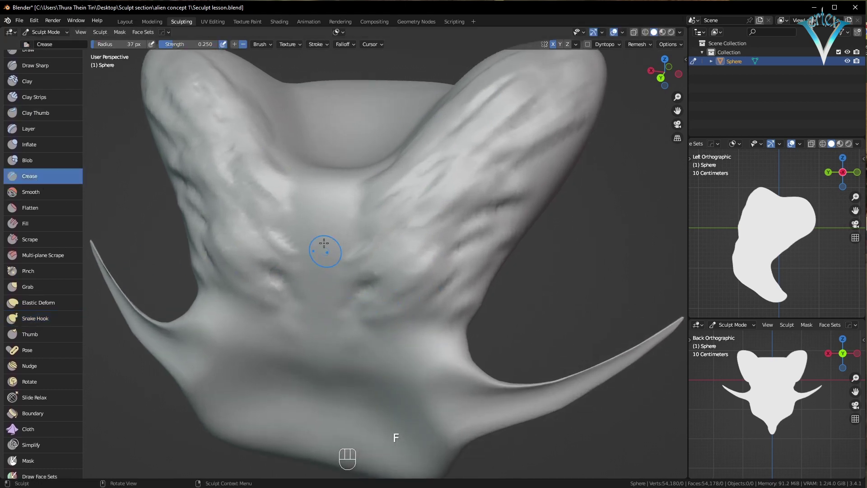
left_click_drag(364, 375, 424, 313)
left_click_drag(372, 394, 346, 404)
Focus on a horn and raise the Crease brush strength to about 0.6
middle_click(347, 405)
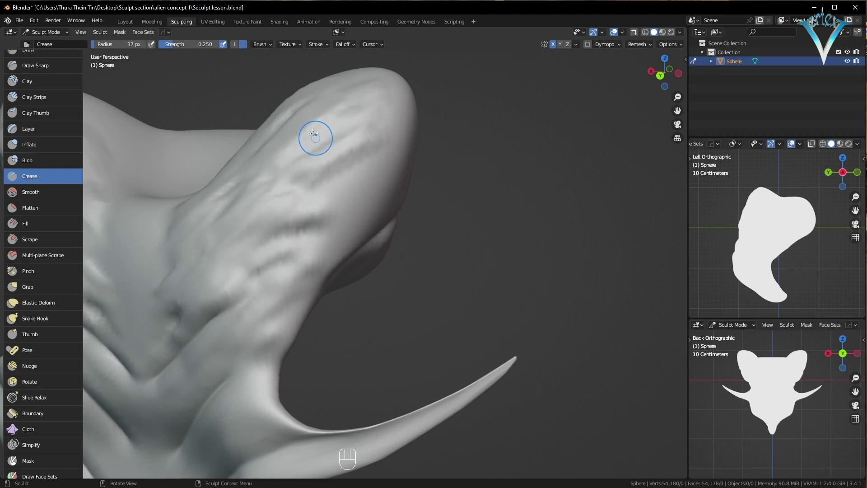
left_click_drag(182, 44, 200, 52)
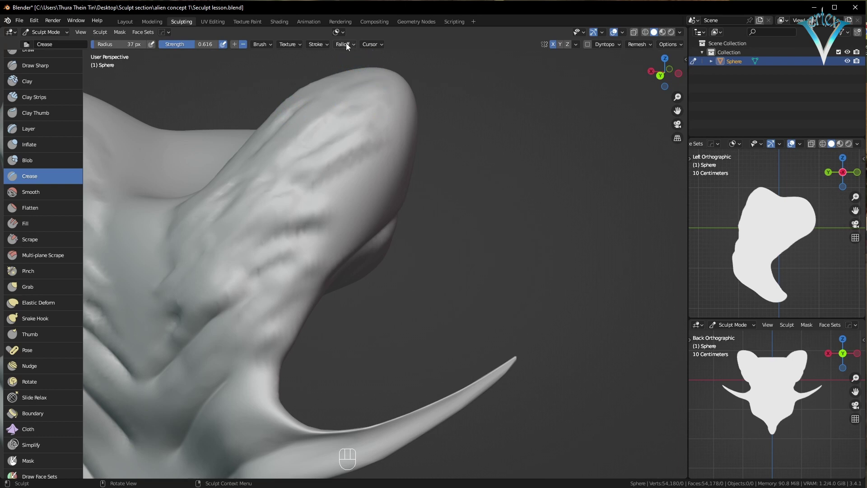
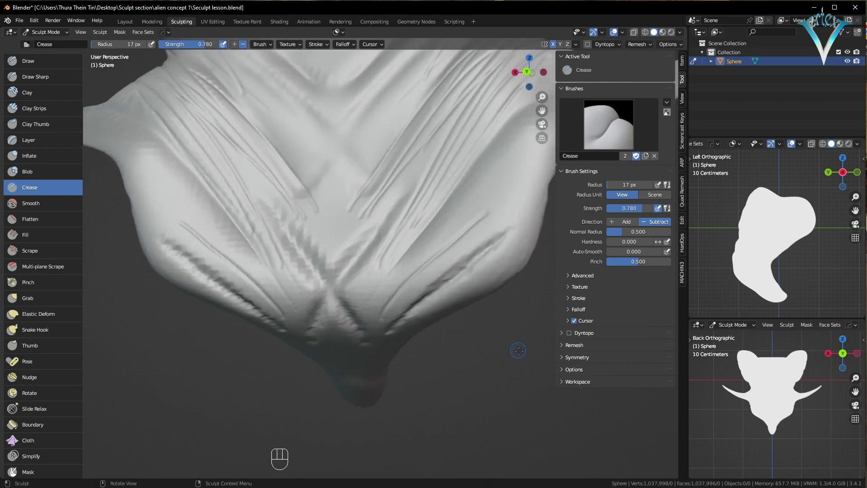
Enlarge the Crease brush and raise its stroke spacing to 57% for dotted dimple rows on the chest
key("n")
key("n")
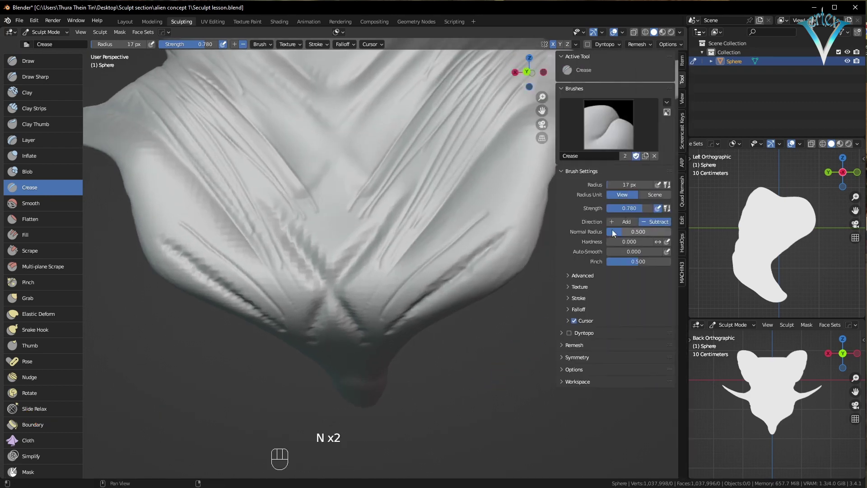
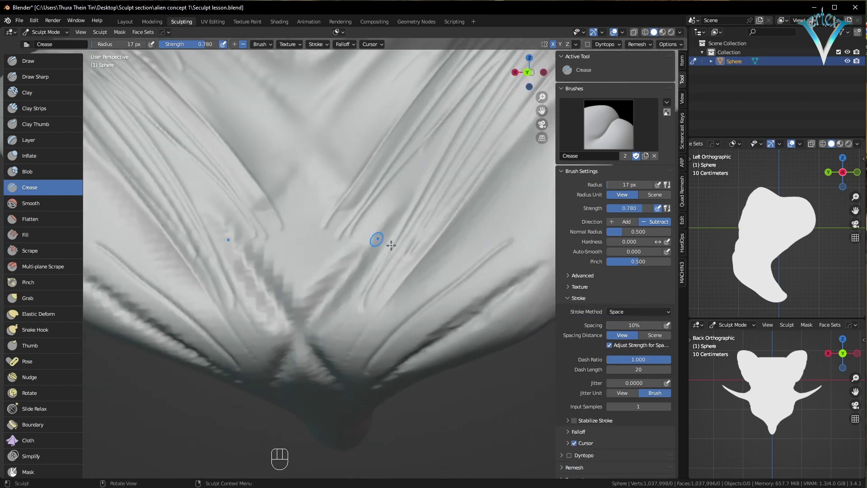
middle_click(444, 287)
middle_click(434, 282)
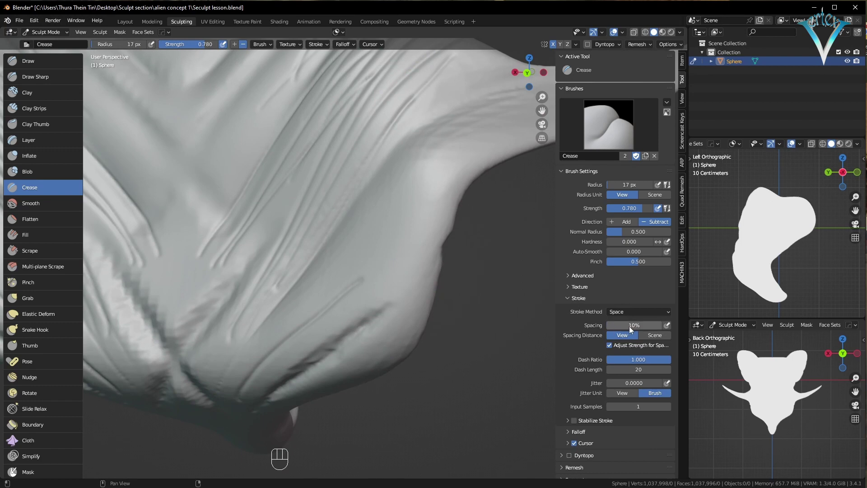
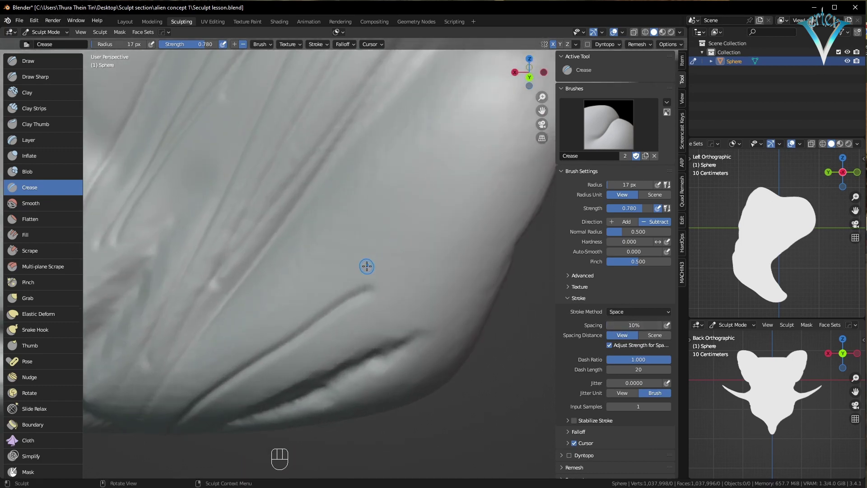
key("f")
middle_click(270, 311)
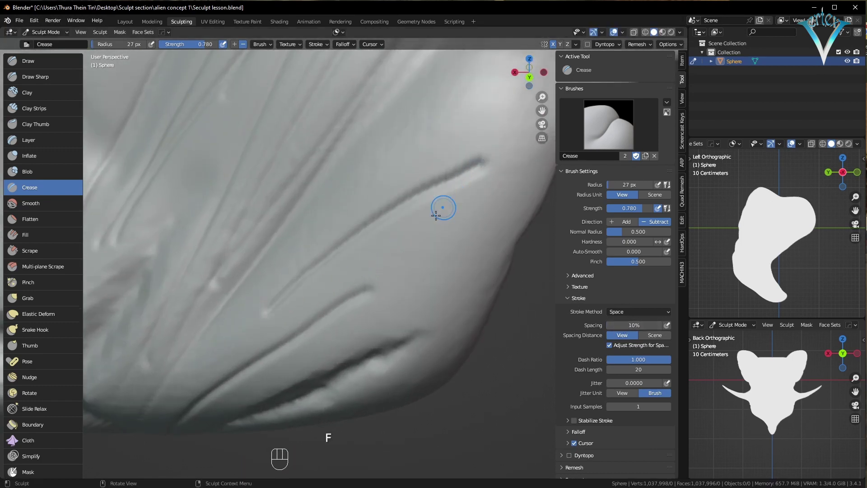
left_click(444, 226)
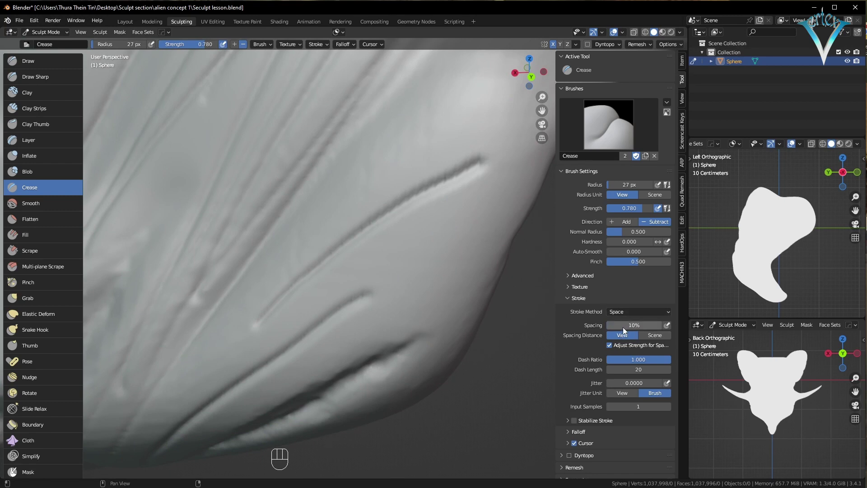
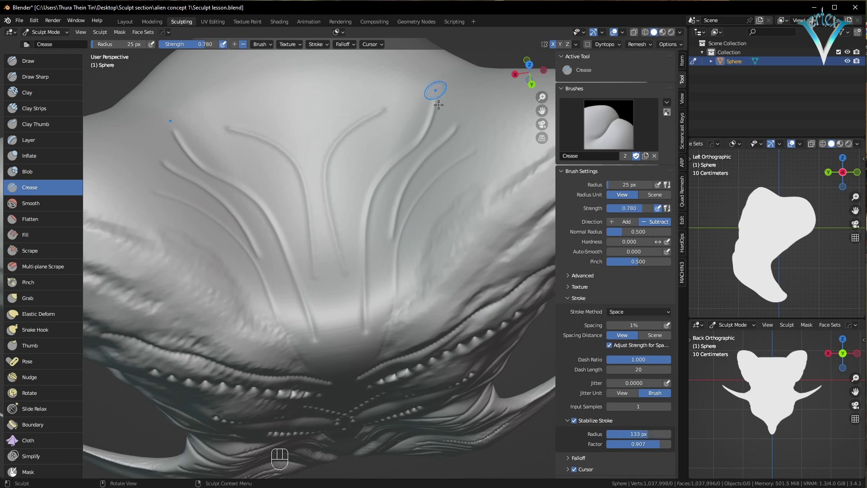
Lower the Stabilize Stroke radius to 40 px for smooth brow crease curves
left_click_drag(645, 437, 610, 438)
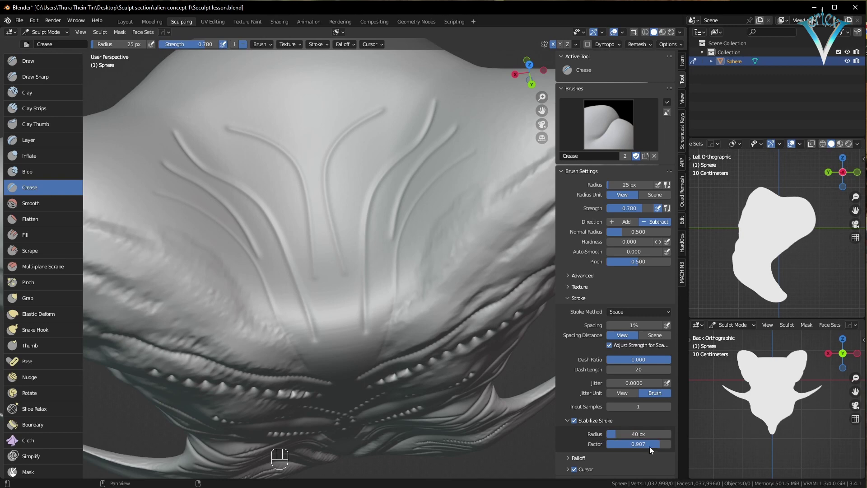
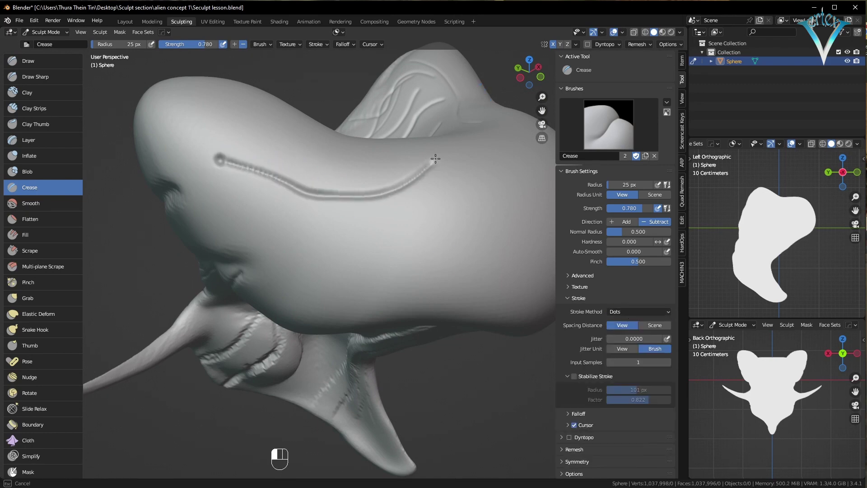
Undo the curved crease, switch to Line strokes and cut straight panel edges on the head side
key("ctrl+z")
left_click_drag(628, 312, 639, 327)
left_click_drag(639, 318, 618, 380)
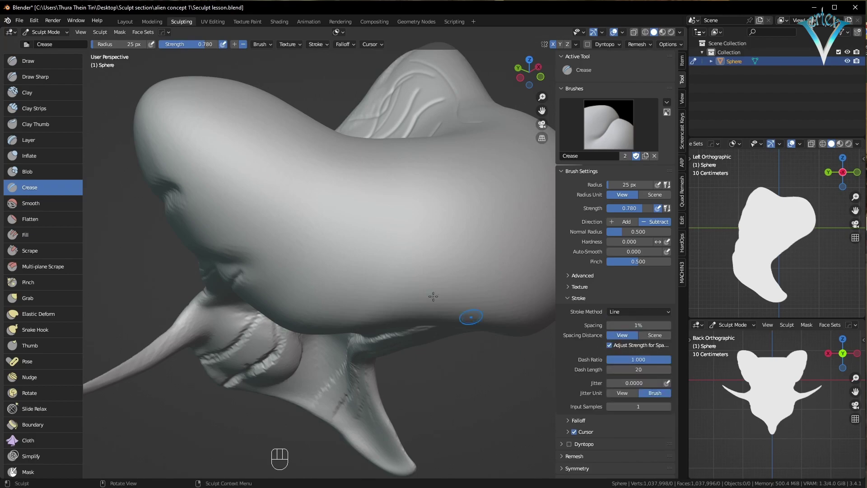
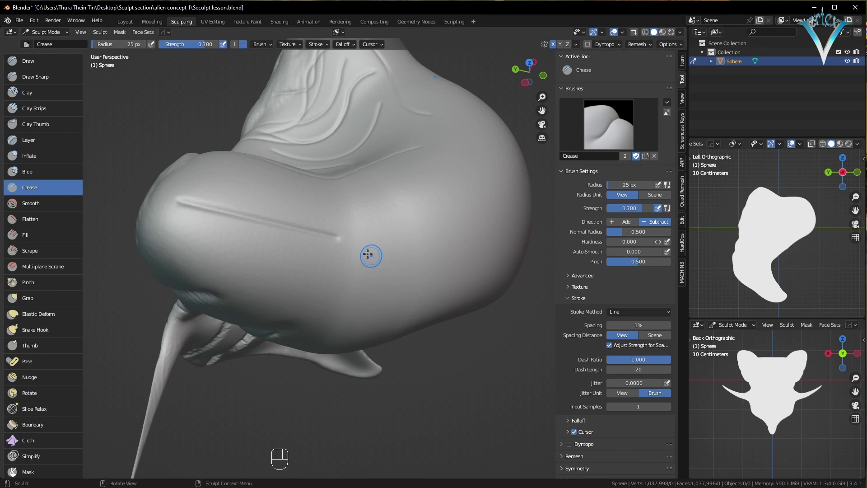
left_click_drag(346, 237, 428, 230)
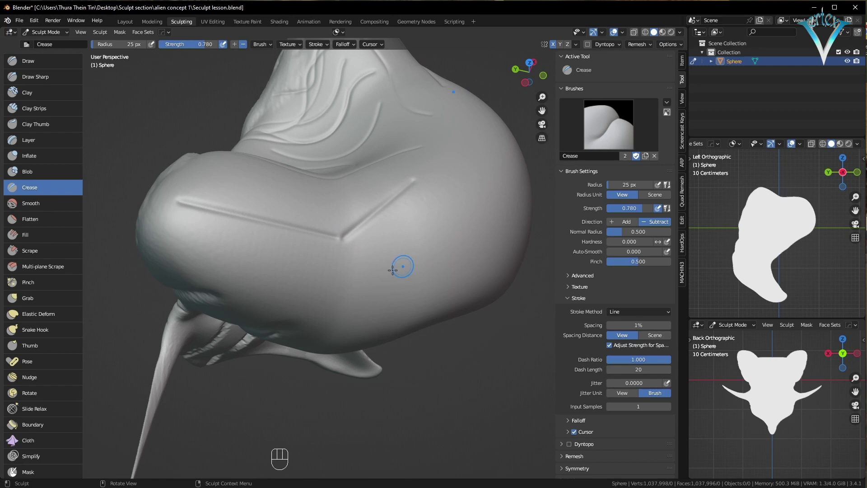
left_click_drag(352, 278, 387, 307)
Close the panel with a straight bottom cut and cycle stroke methods between Line and Space with E
left_click_drag(371, 299, 413, 359)
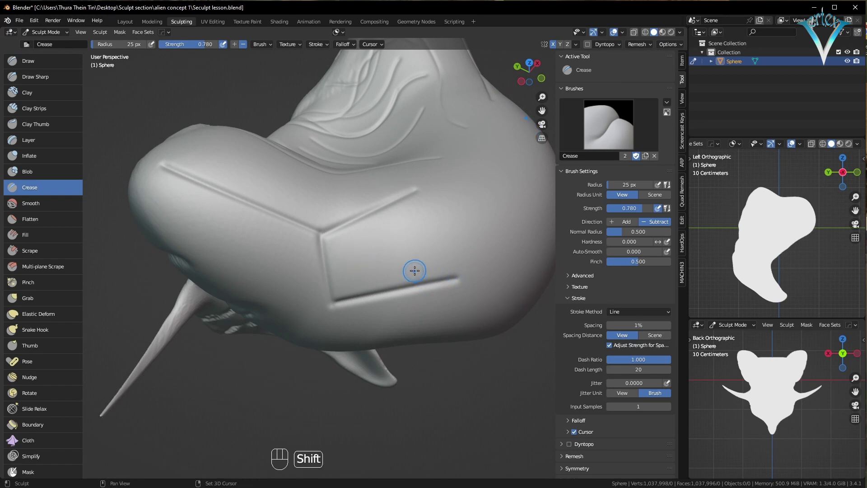
key("e")
key("e")
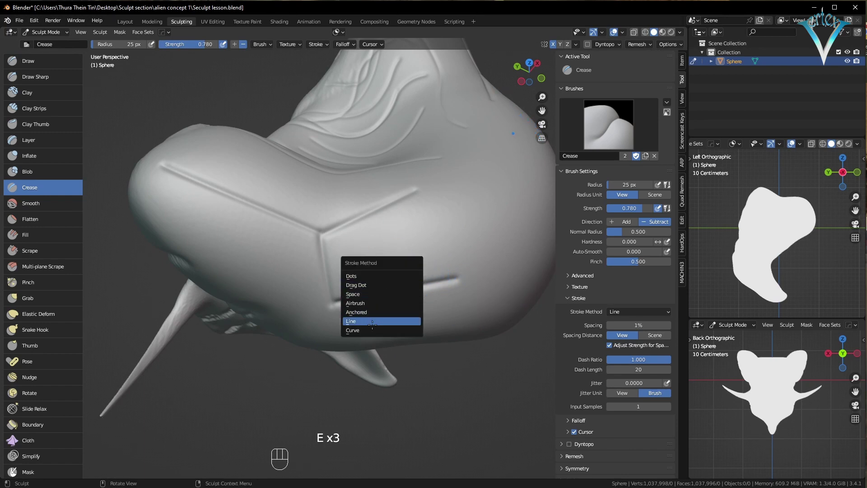
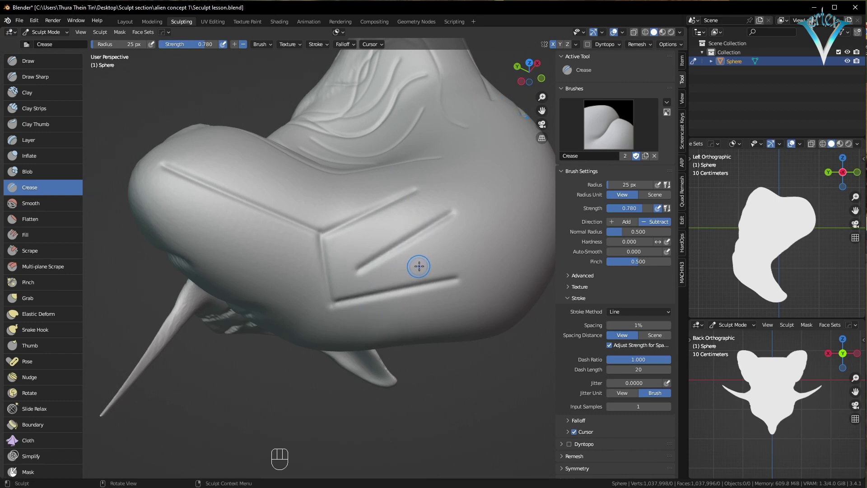
key("e")
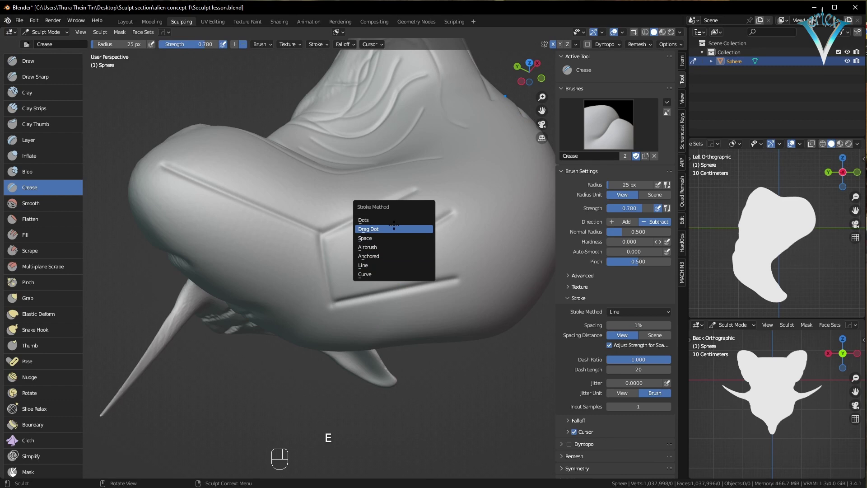
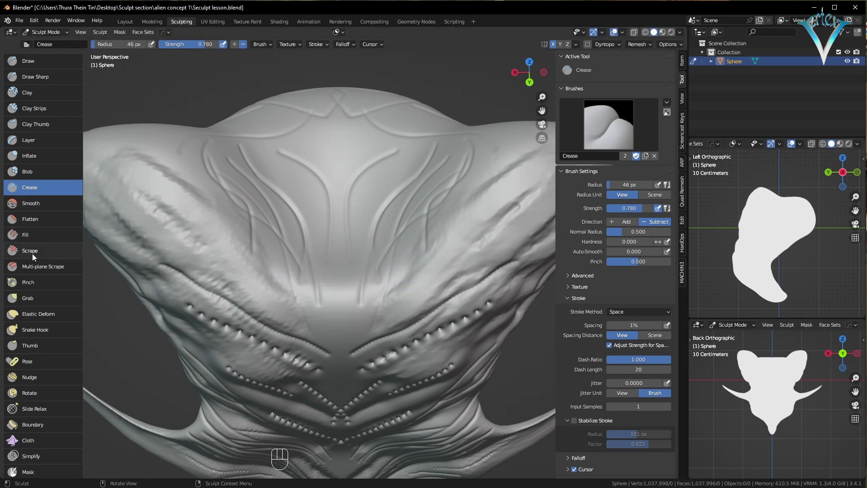
Scrape flat areas across the upper head surface with the Scrape brush at 0.7 strength
left_click(42, 257)
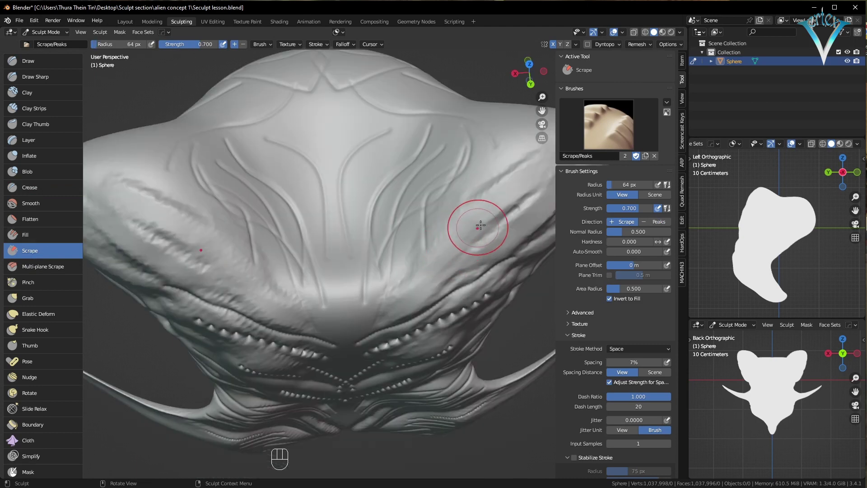
left_click_drag(482, 221, 497, 213)
left_click(499, 231)
middle_click(498, 238)
middle_click(498, 240)
middle_click(489, 232)
middle_click(472, 248)
left_click_drag(469, 212, 391, 245)
left_click_drag(434, 227, 456, 226)
middle_click(445, 234)
left_click(445, 211)
left_click(428, 236)
middle_click(417, 251)
left_click(416, 251)
Scrape flat planes onto the cheek and around the jaw
left_click_drag(380, 288, 408, 279)
left_click_drag(373, 302, 423, 270)
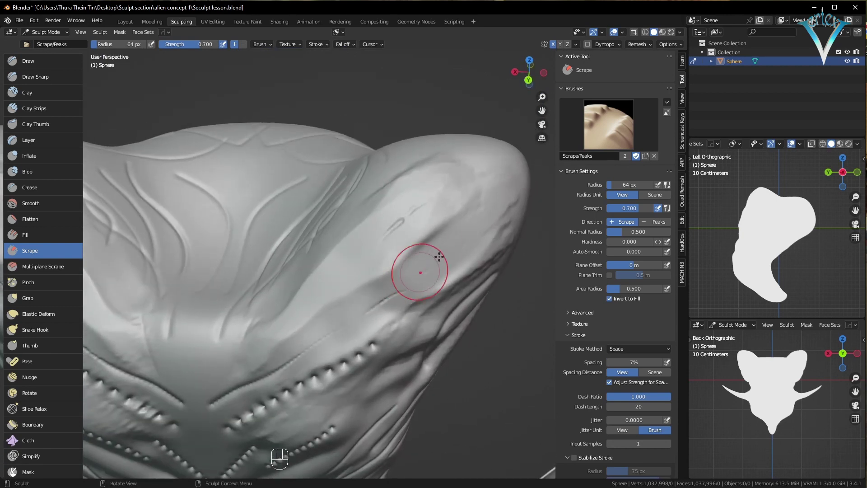
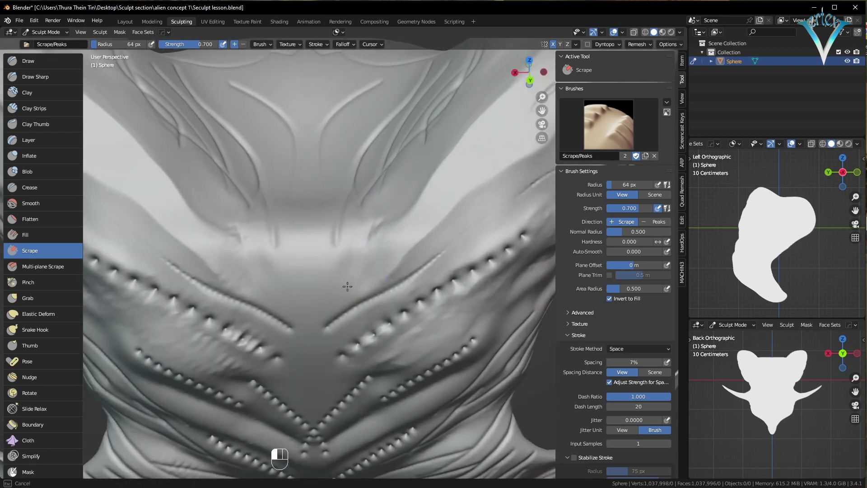
left_click(355, 292)
left_click_drag(358, 285, 370, 327)
left_click_drag(365, 265, 340, 289)
left_click(356, 292)
left_click_drag(359, 285, 370, 328)
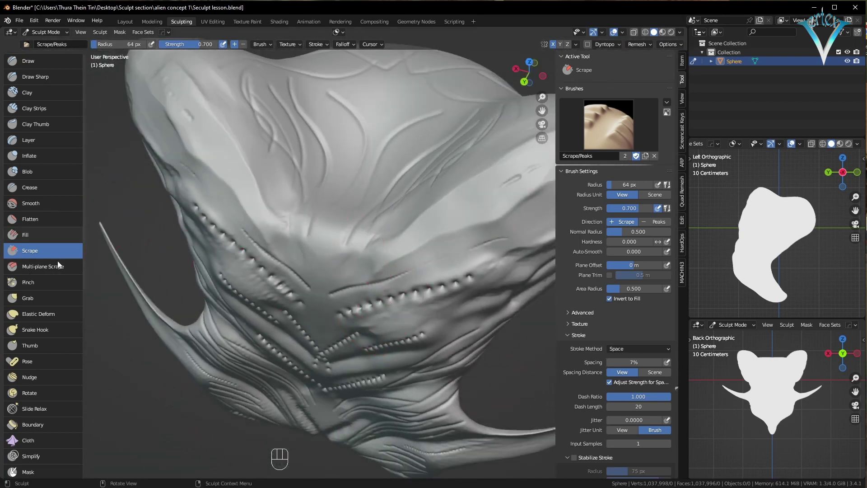
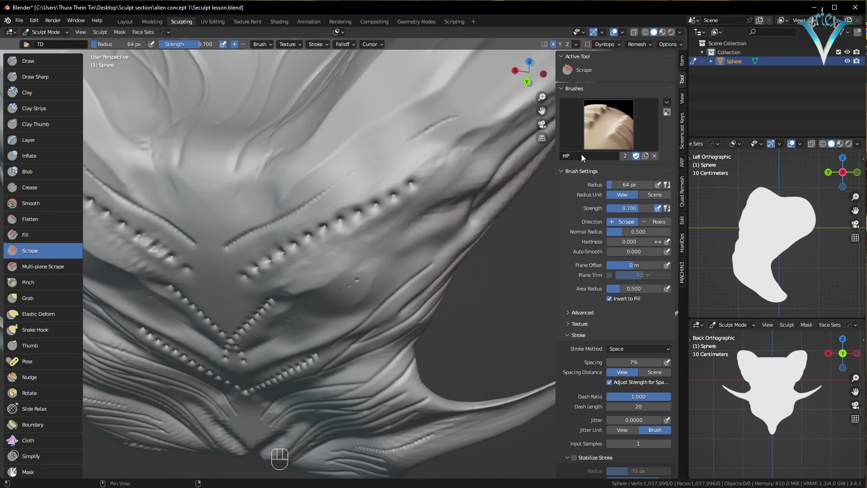
Name the duplicated Scrape brush HP with Normal Radius 0.2 and Plane Trim 0.2 m
left_click(411, 251)
left_click(413, 219)
left_click(450, 253)
left_click(442, 262)
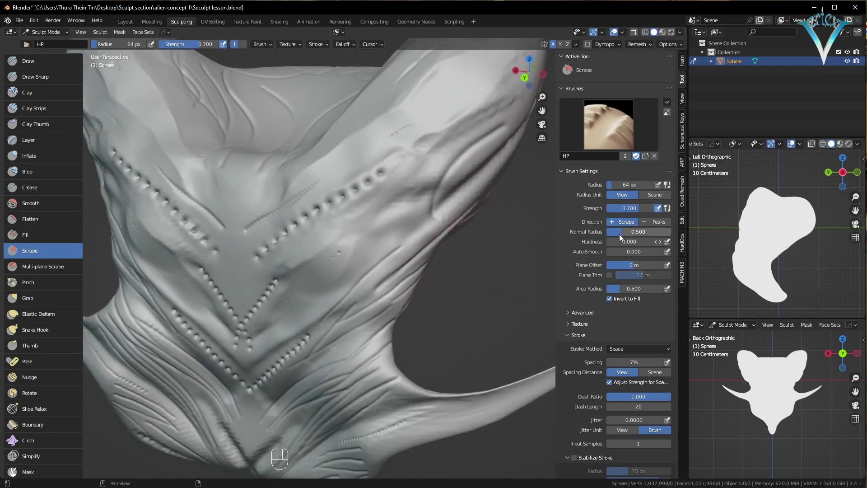
left_click_drag(621, 238, 615, 241)
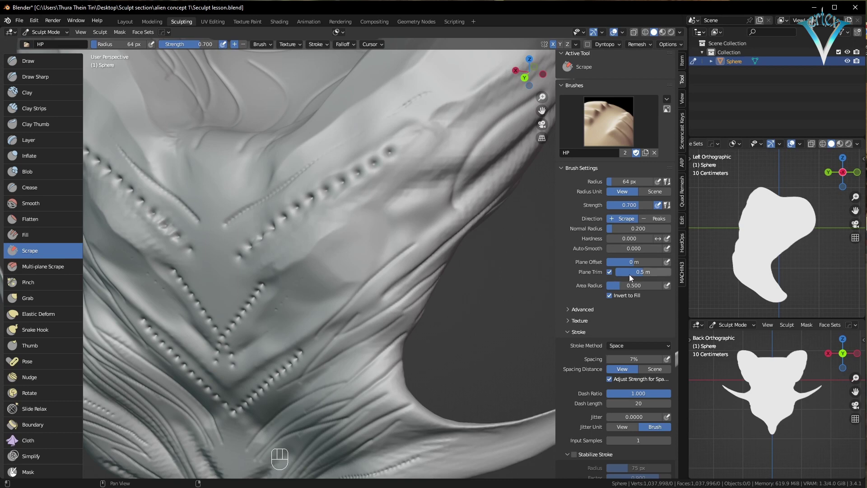
left_click_drag(611, 276, 615, 277)
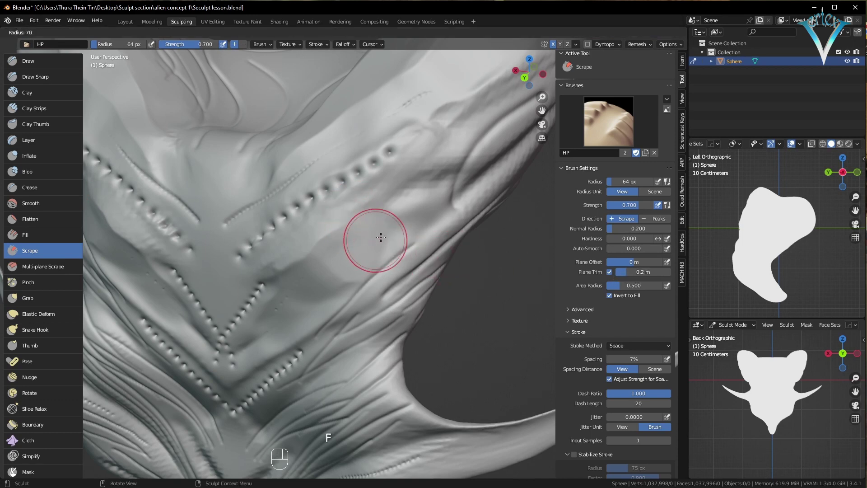
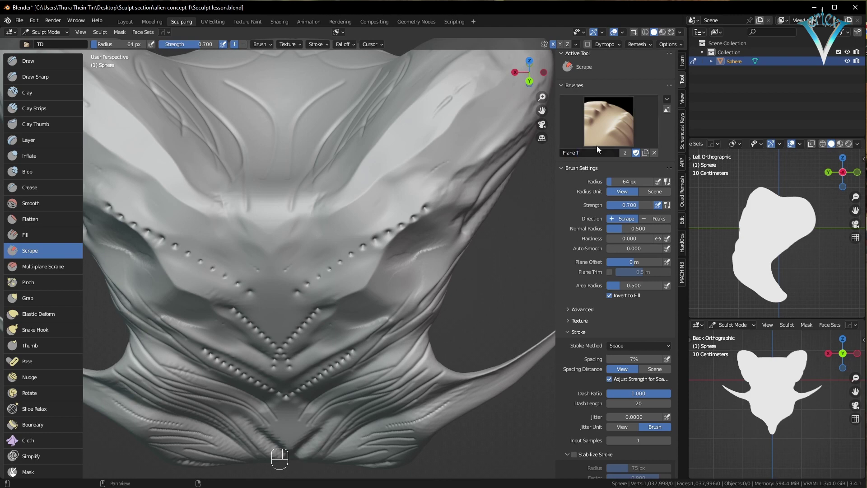
Enable Original Normal and Plane in Advanced for the Plane T brush and set Strength to 1.0
left_click(590, 315)
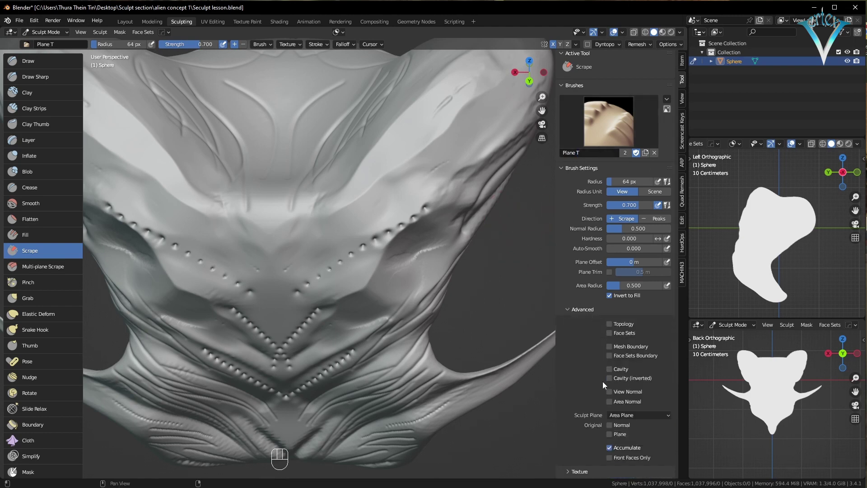
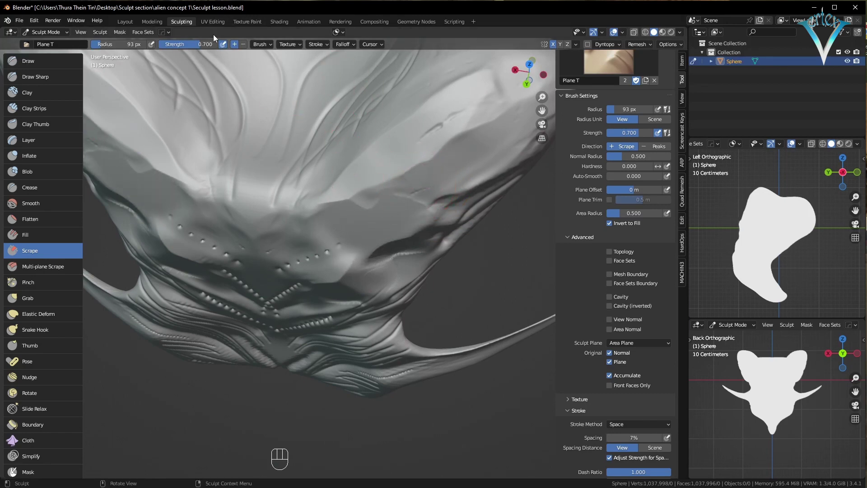
left_click_drag(213, 46, 328, 119)
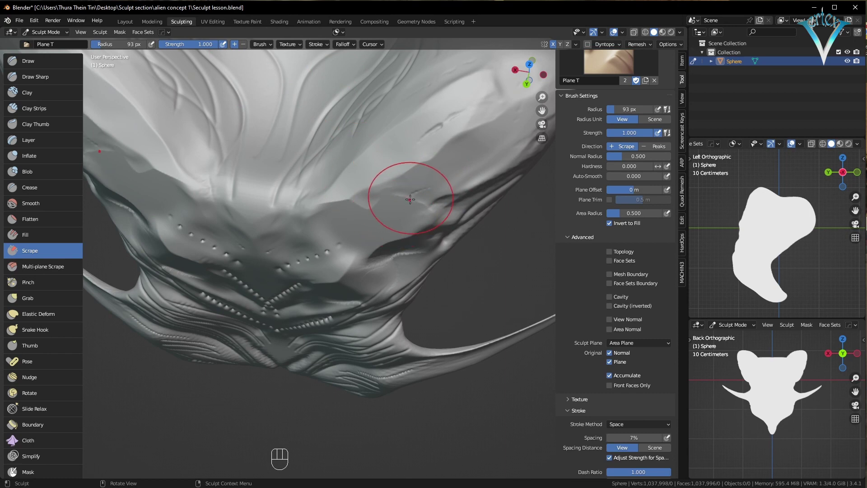